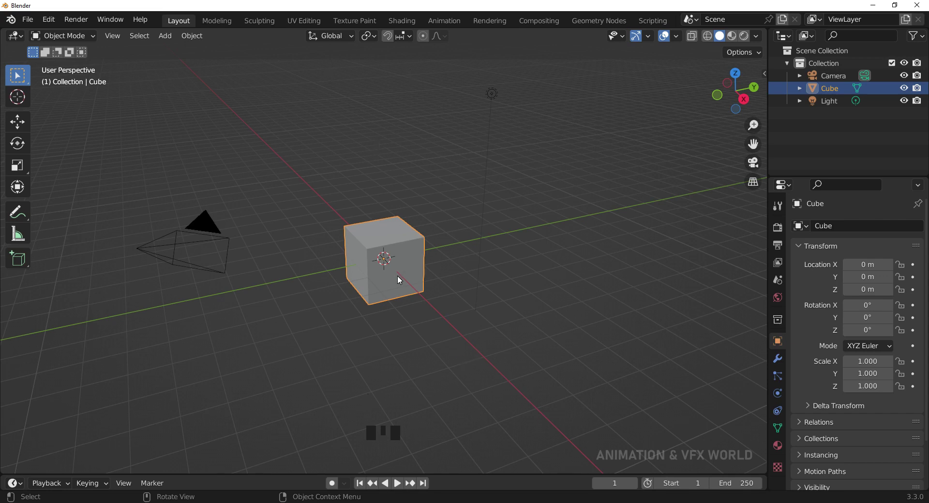
Switch to the UV Editing workspace and load the bunny photo as the material's Base Color image texture.
{"action": "scroll", "scroll_direction": "up", "scroll_amount": 3}
{"action": "left_click_drag", "start_coordinate": [411, 276], "coordinate": [313, 27]}
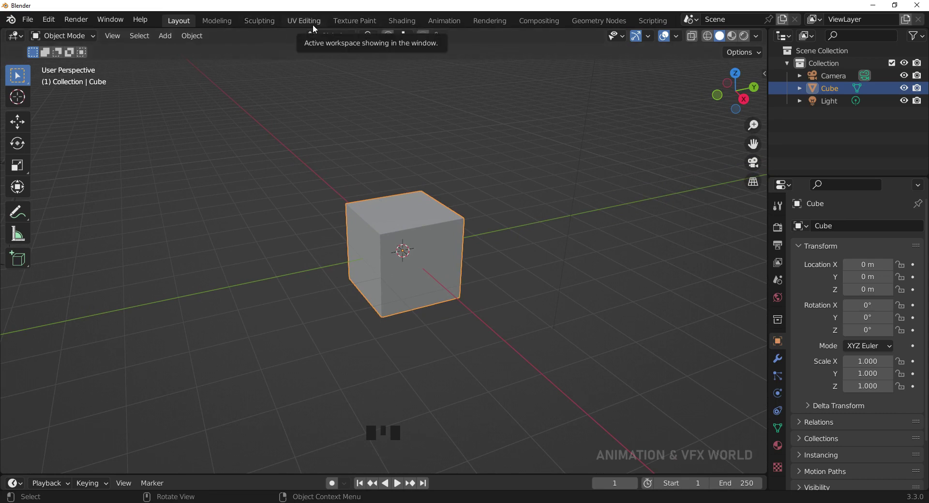
{"action": "left_click", "coordinate": [312, 25]}
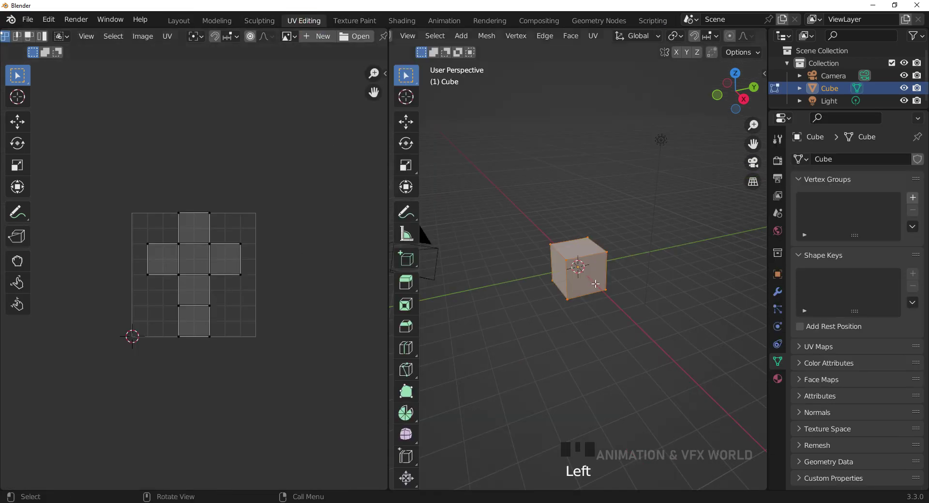
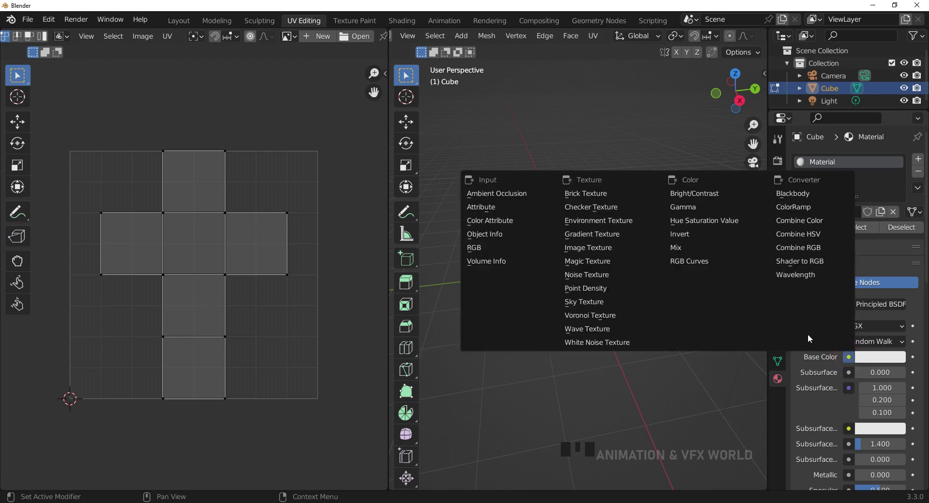
{"action": "left_click_drag", "start_coordinate": [614, 254], "coordinate": [683, 434]}
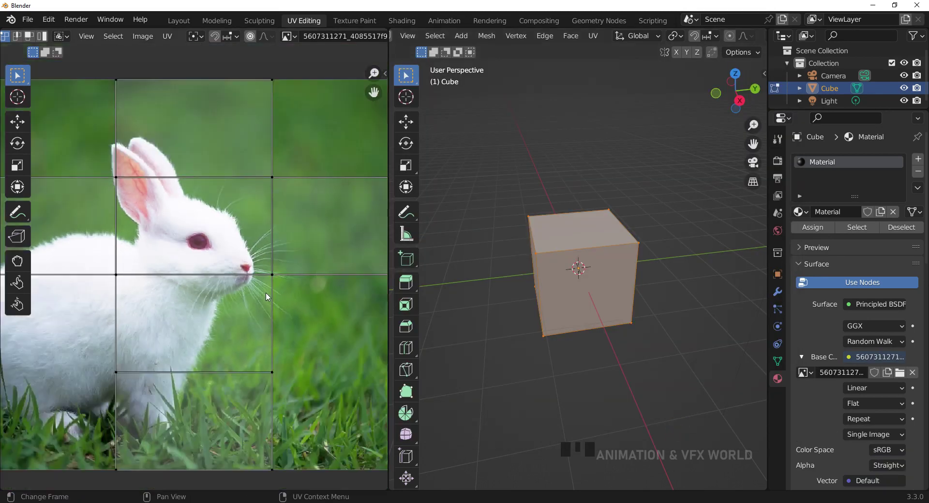
Set the 3D viewport shading to Material Preview so the bunny photo shows on the cube.
{"action": "scroll", "scroll_direction": "down", "scroll_amount": 3}
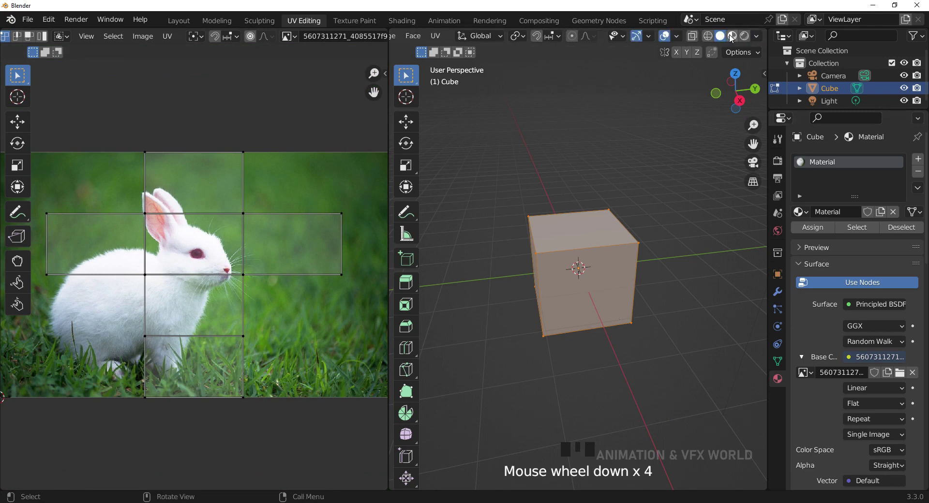
{"action": "left_click", "coordinate": [730, 36]}
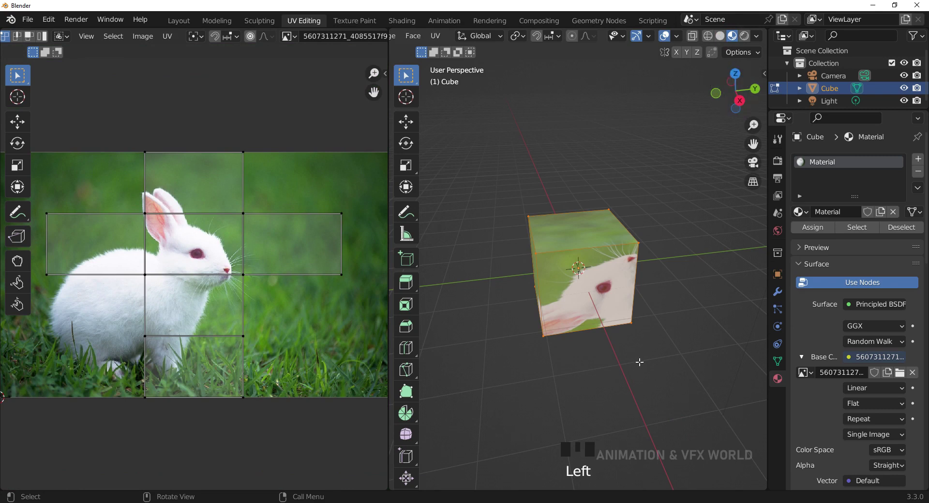
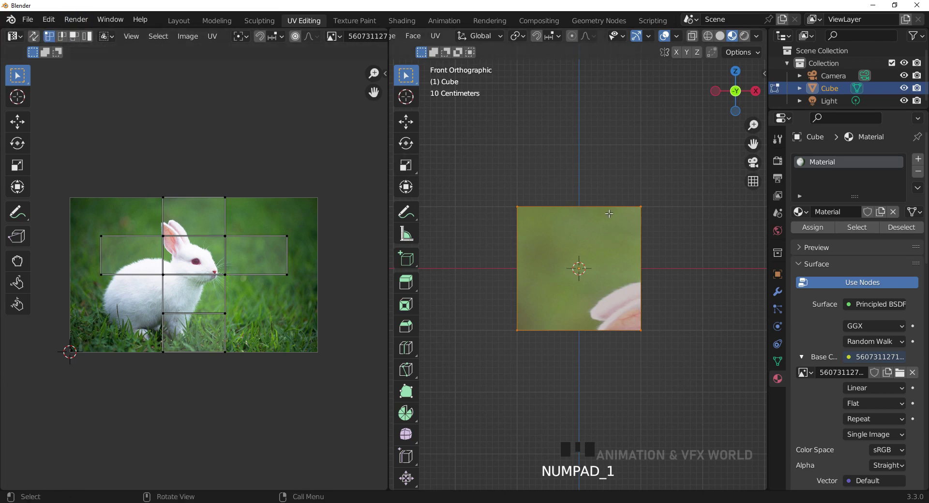
View the cube from the front, enable UV and mesh face picking, and select the middle UV face over the bunny.
{"action": "left_click_drag", "start_coordinate": [618, 266], "coordinate": [651, 216]}
{"action": "key", "text": "KP_1"}
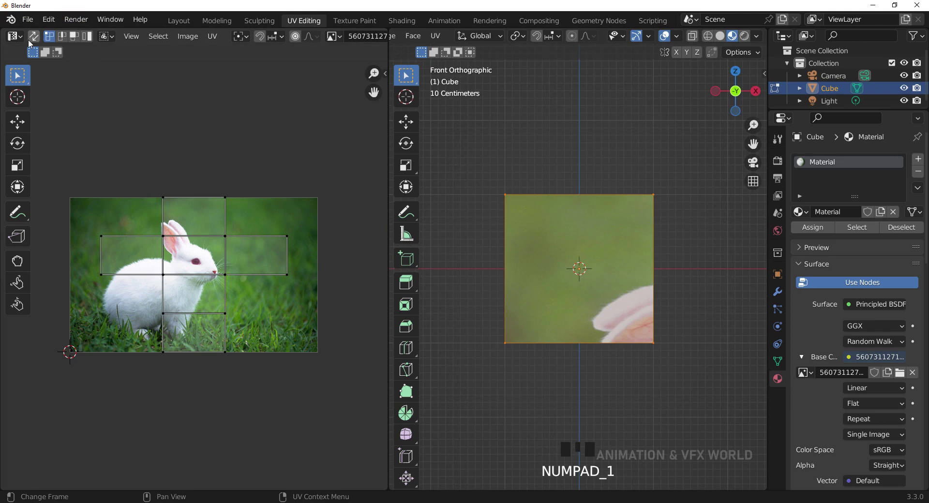
{"action": "left_click", "coordinate": [181, 230]}
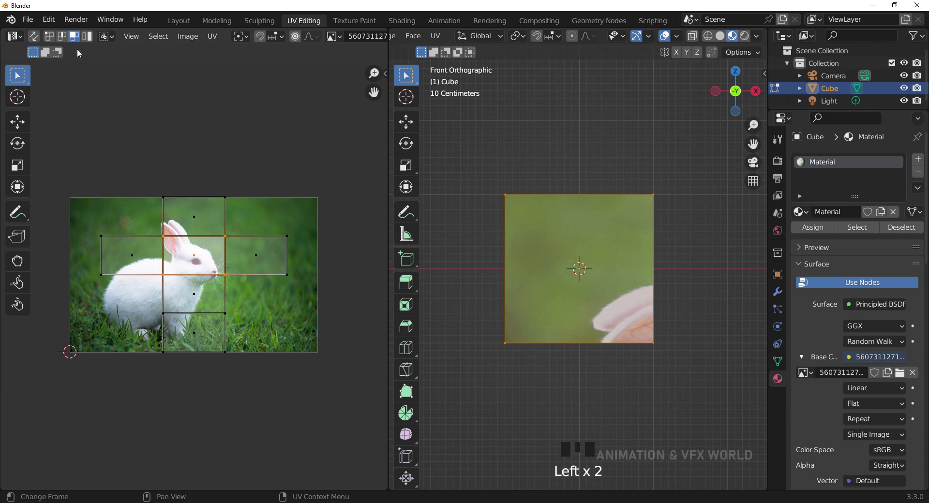
{"action": "left_click_drag", "start_coordinate": [91, 40], "coordinate": [207, 257]}
{"action": "left_click", "coordinate": [202, 245]}
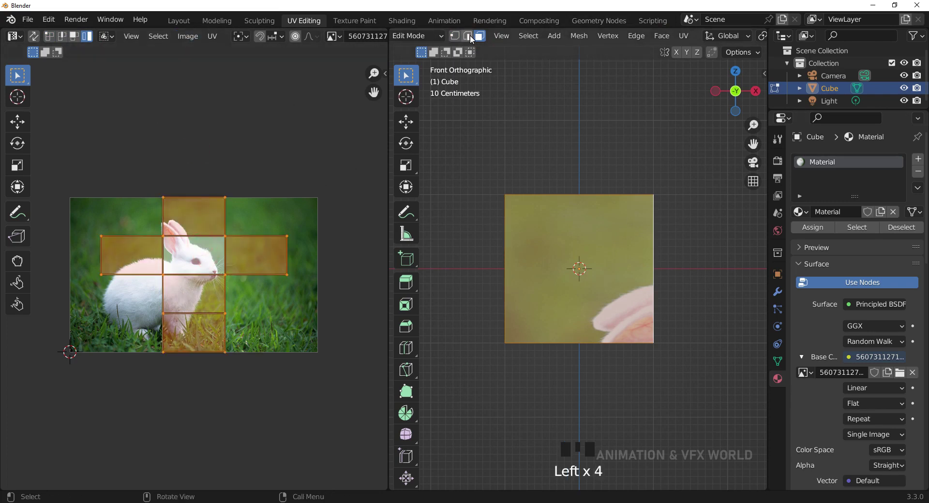
{"action": "left_click_drag", "start_coordinate": [75, 40], "coordinate": [101, 83]}
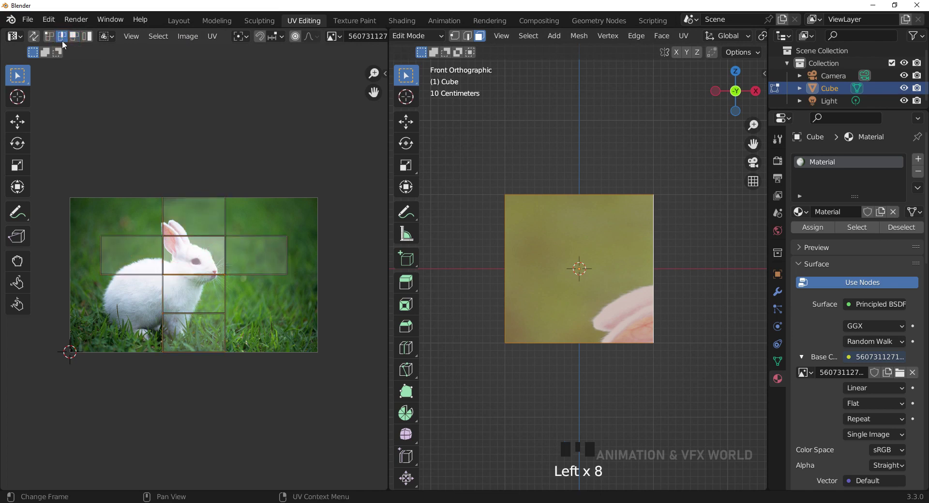
{"action": "left_click_drag", "start_coordinate": [56, 42], "coordinate": [180, 264]}
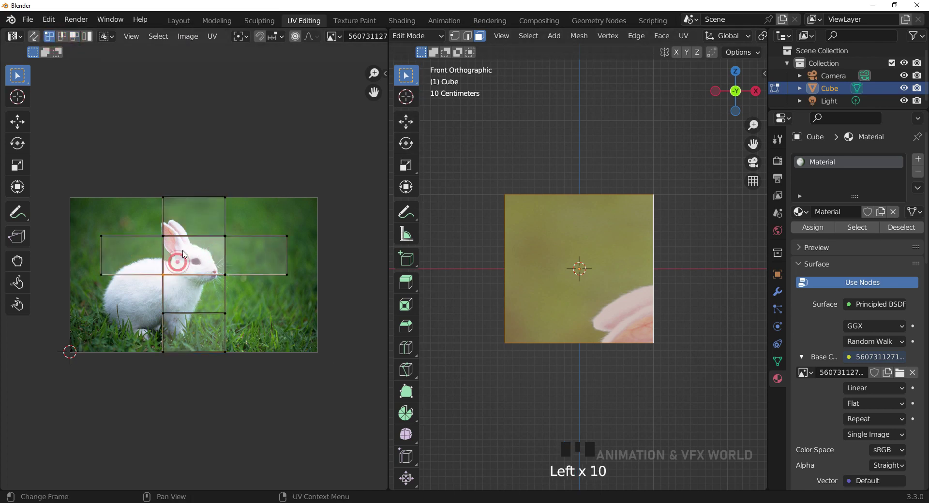
Grab the selected UV faces and pull them toward the photo's right edge.
{"action": "left_click_drag", "start_coordinate": [457, 35], "coordinate": [235, 244]}
{"action": "key", "text": "g"}
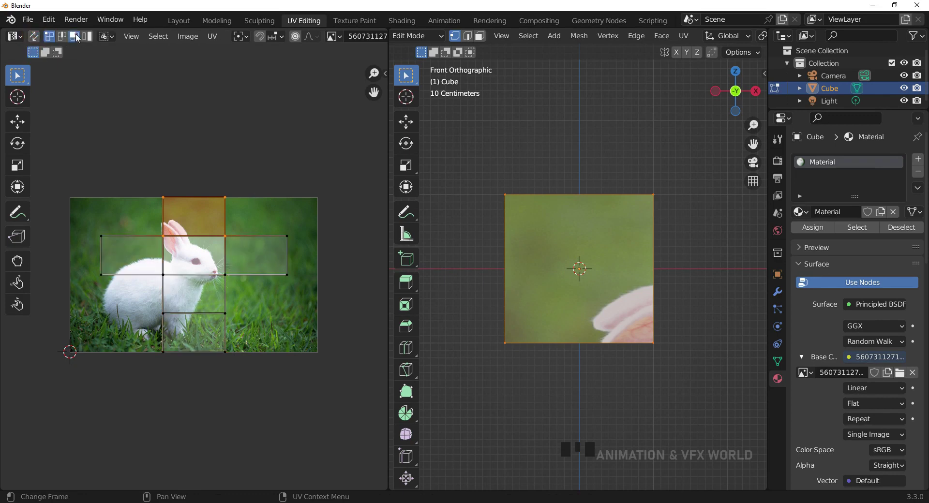
{"action": "left_click_drag", "start_coordinate": [77, 35], "coordinate": [197, 258]}
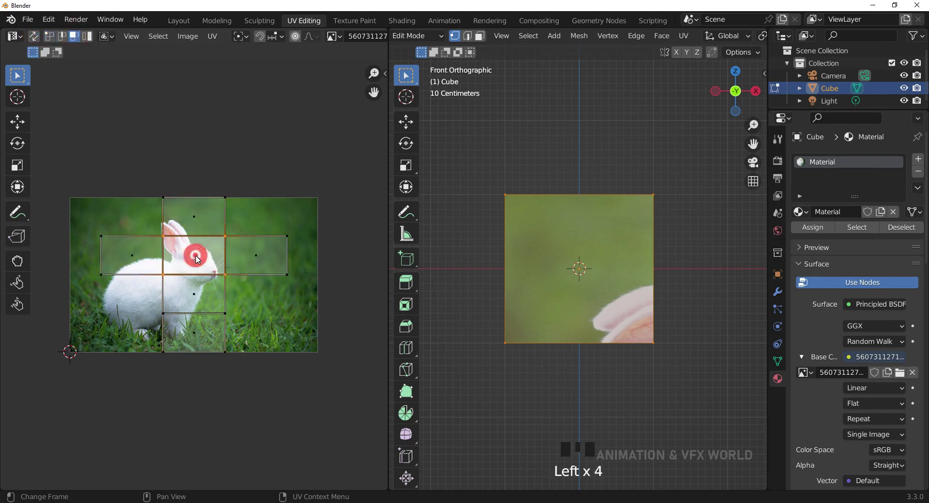
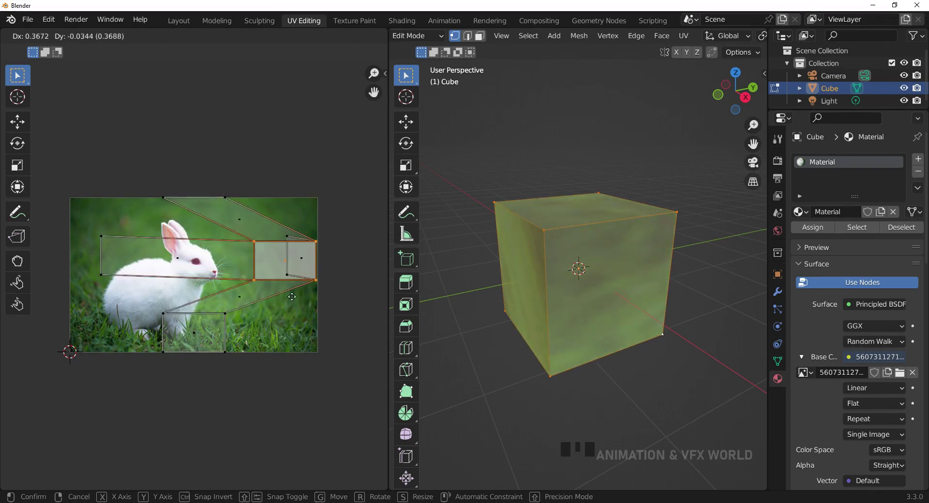
Cancel the stretch, select all UVs and trial-move the whole layout, then switch the mesh to edge picking.
{"action": "key", "text": "KP_1"}
{"action": "left_click_drag", "start_coordinate": [596, 253], "coordinate": [227, 285]}
{"action": "key", "text": "a"}
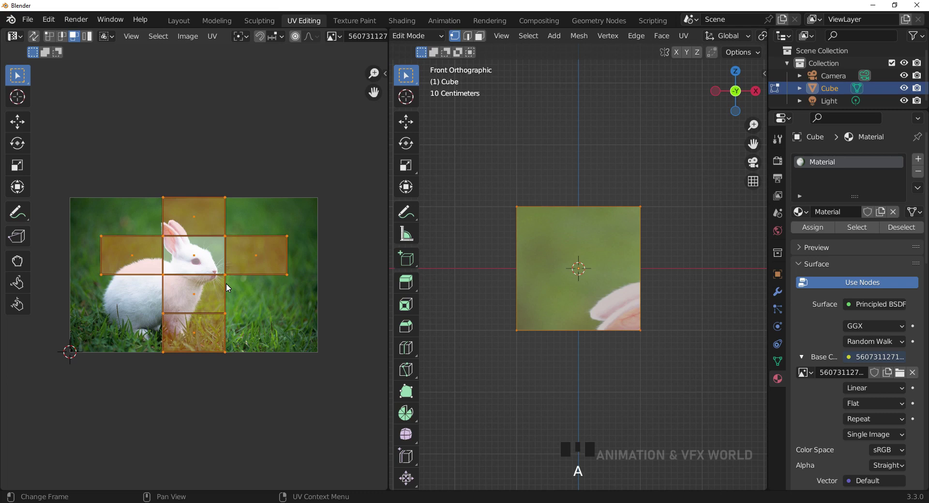
{"action": "key", "text": "g"}
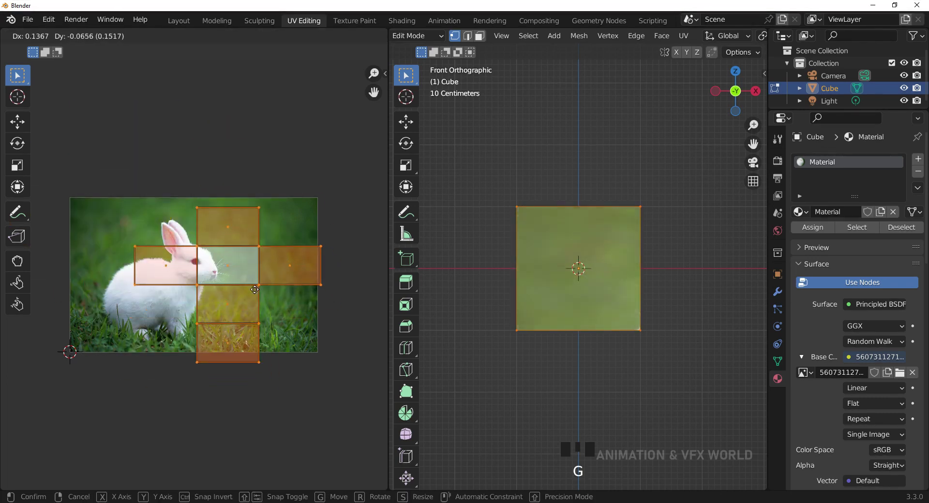
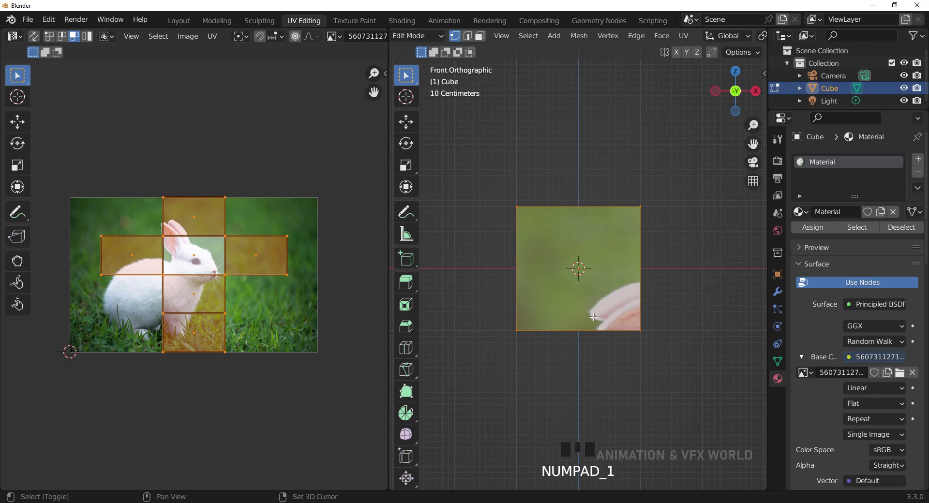
{"action": "left_click_drag", "start_coordinate": [595, 311], "coordinate": [468, 38]}
{"action": "left_click", "coordinate": [468, 39]}
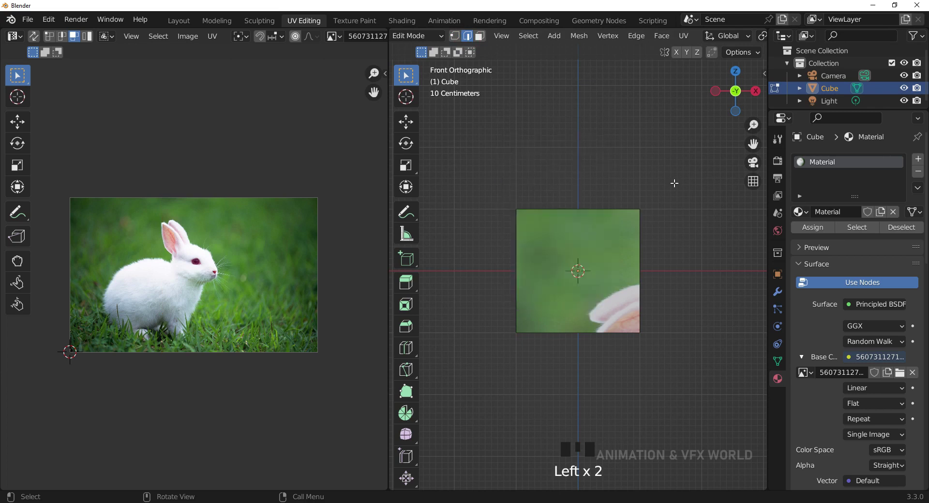
Orbit the cube and select the edges around its front face to mark them.
{"action": "left_click", "coordinate": [681, 147]}
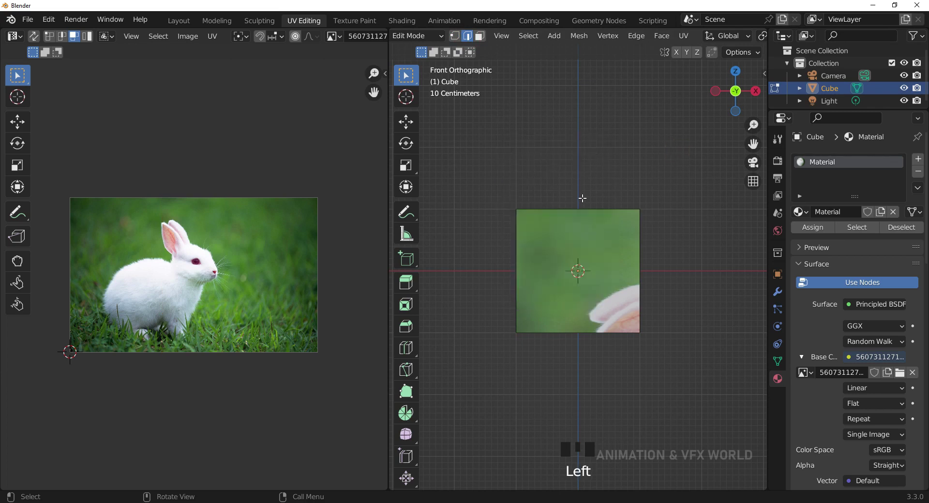
{"action": "middle_click", "coordinate": [587, 212]}
{"action": "left_click", "coordinate": [582, 215]}
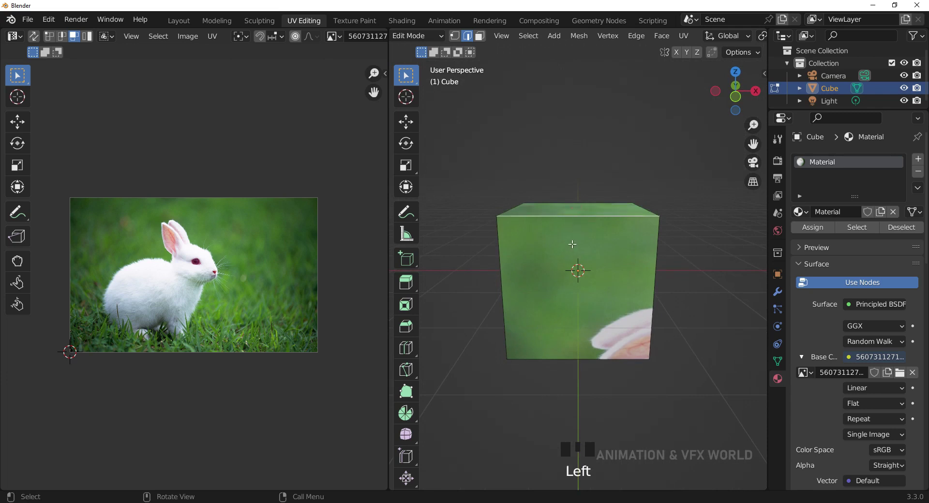
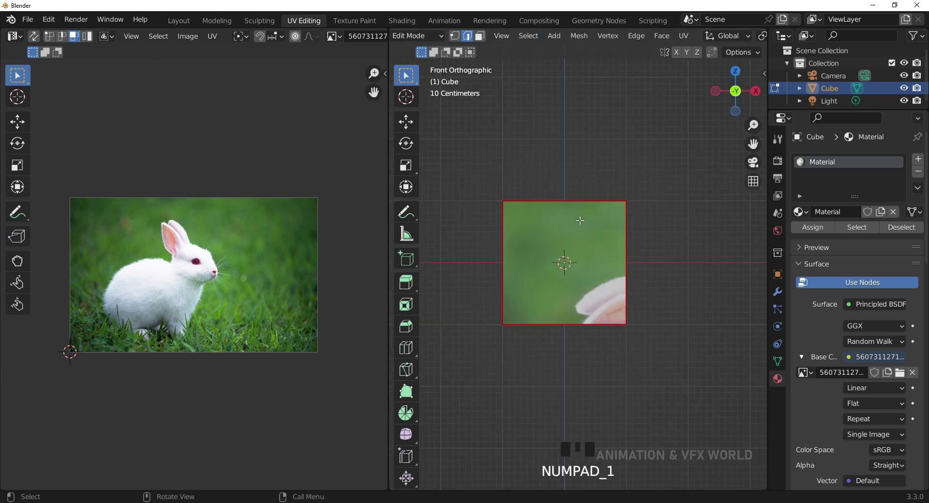
Undo, enlarge the front UV island over the bunny, test moving it, inspect other faces and return to front view.
{"action": "key", "text": "ctrl+z"}
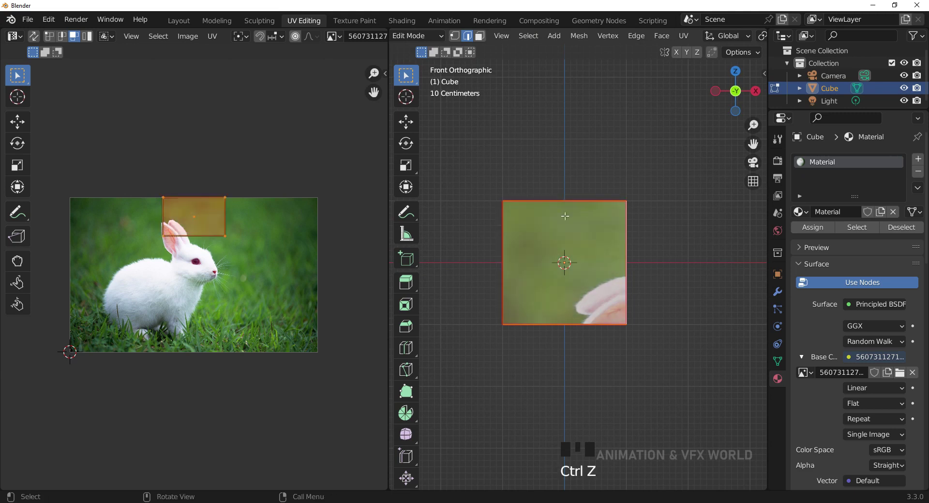
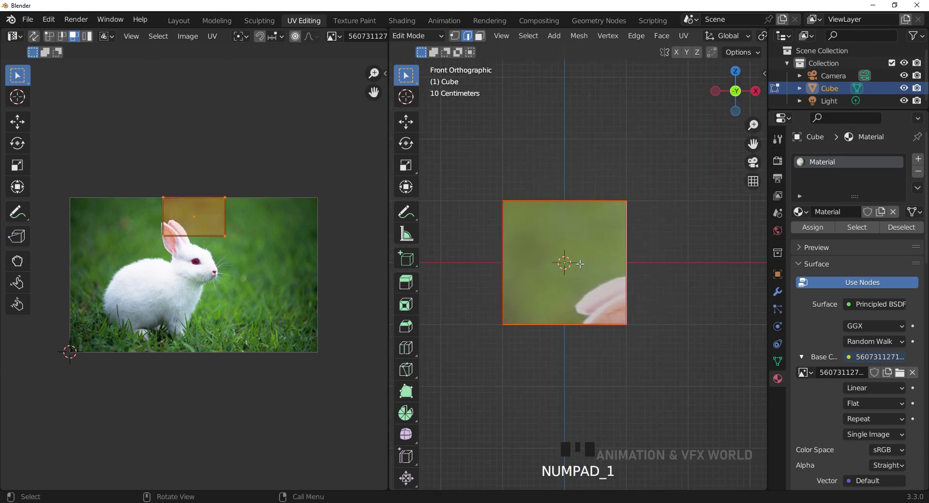
{"action": "key", "text": "u"}
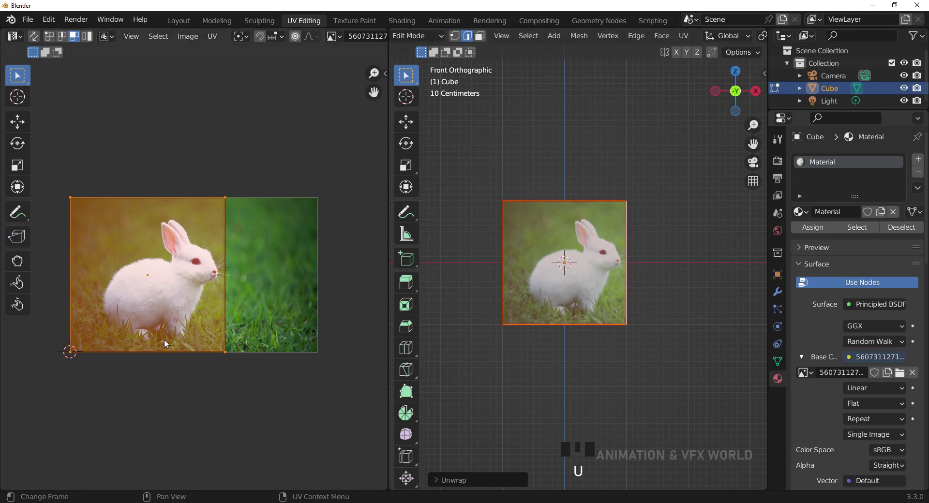
{"action": "key", "text": "g"}
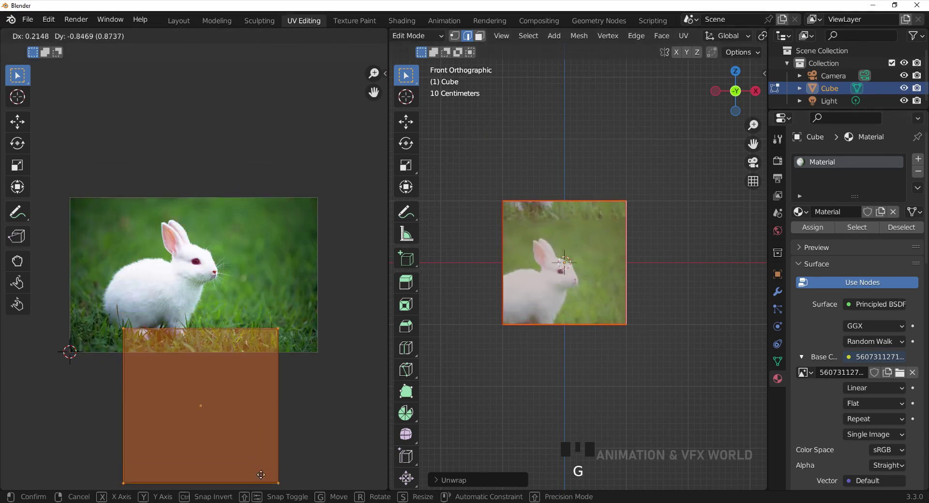
{"action": "middle_click", "coordinate": [554, 258]}
{"action": "scroll", "scroll_direction": "down", "scroll_amount": 3}
{"action": "left_click_drag", "start_coordinate": [605, 299], "coordinate": [240, 326]}
{"action": "key", "text": "g"}
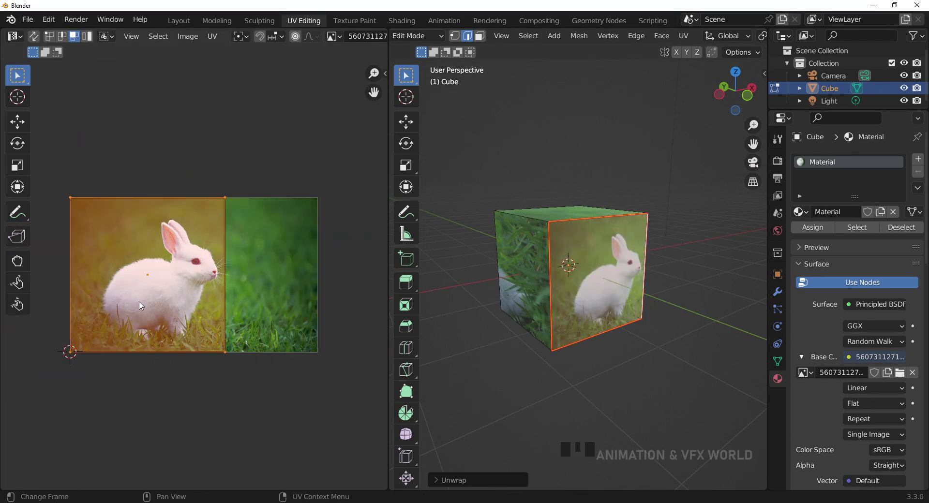
{"action": "key", "text": "KP_1"}
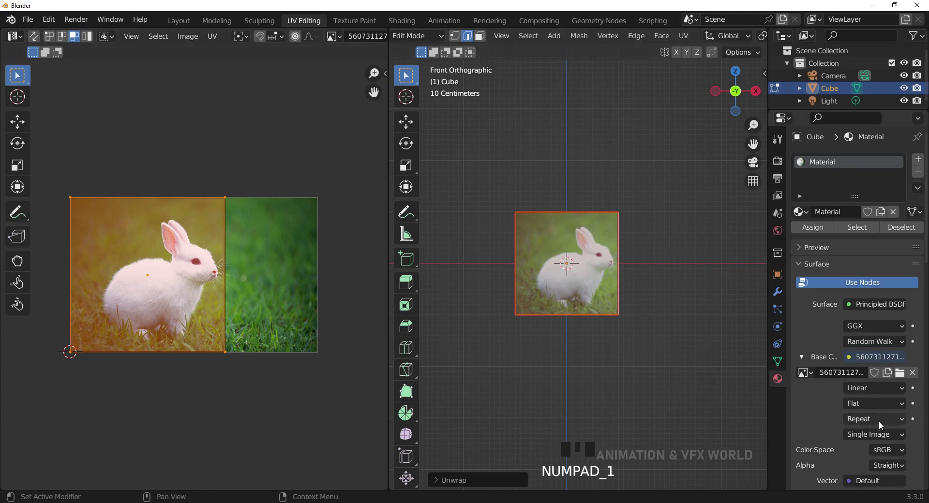
Change the image texture extension from Repeat to Clip and start shifting the bunny on the face.
{"action": "left_click_drag", "start_coordinate": [860, 466], "coordinate": [239, 308]}
{"action": "key", "text": "g"}
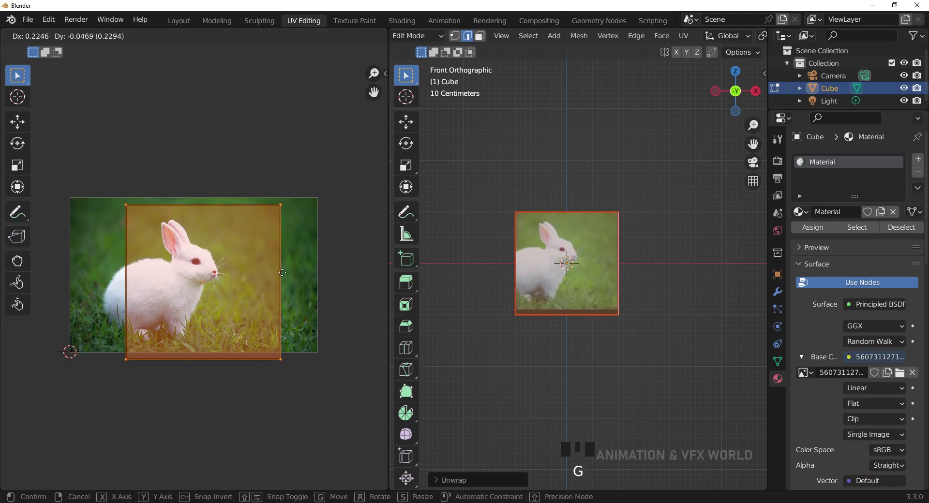
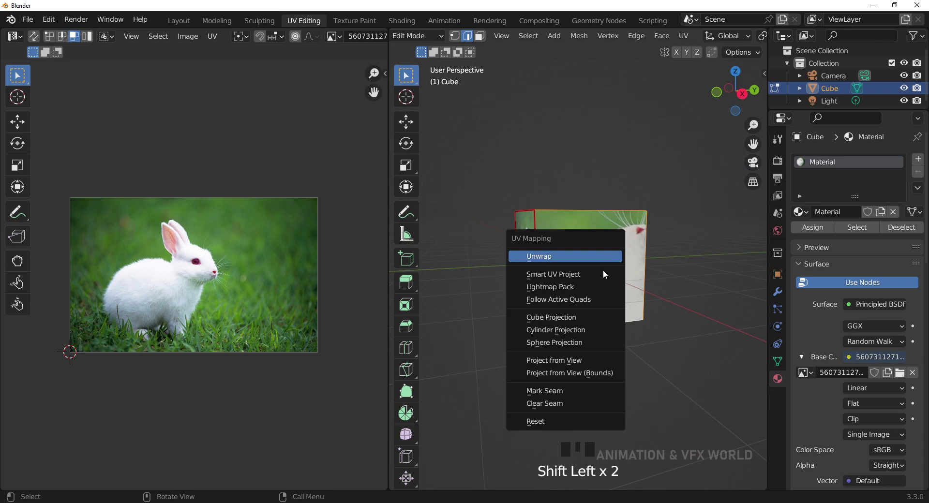
Re-unwrap the selected faces and enlarge the new island to cover the bunny in the photo's left square.
{"action": "key", "text": "u"}
{"action": "left_click", "coordinate": [697, 295]}
{"action": "left_click", "coordinate": [486, 60]}
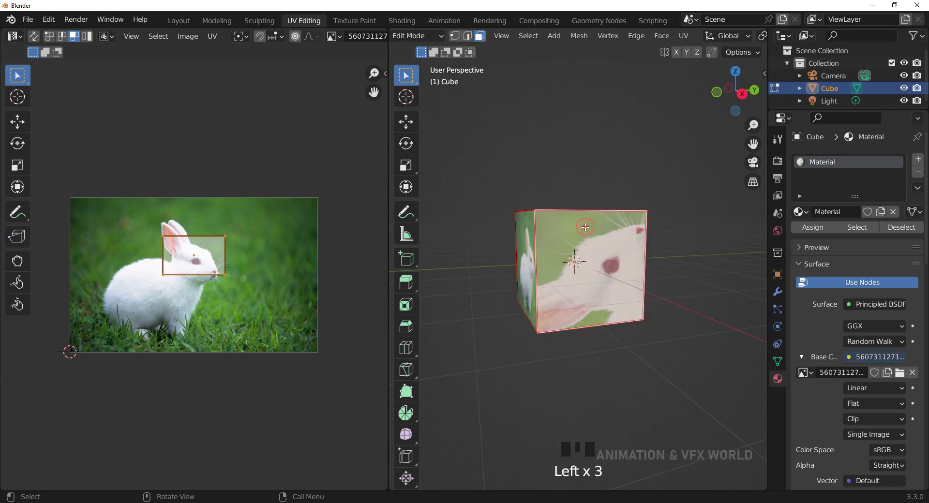
{"action": "left_click_drag", "start_coordinate": [666, 303], "coordinate": [606, 169]}
{"action": "key", "text": "u"}
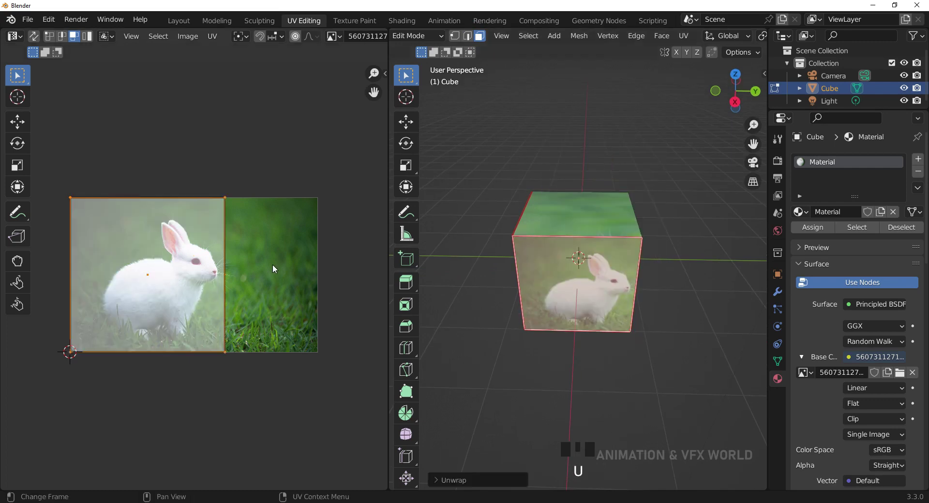
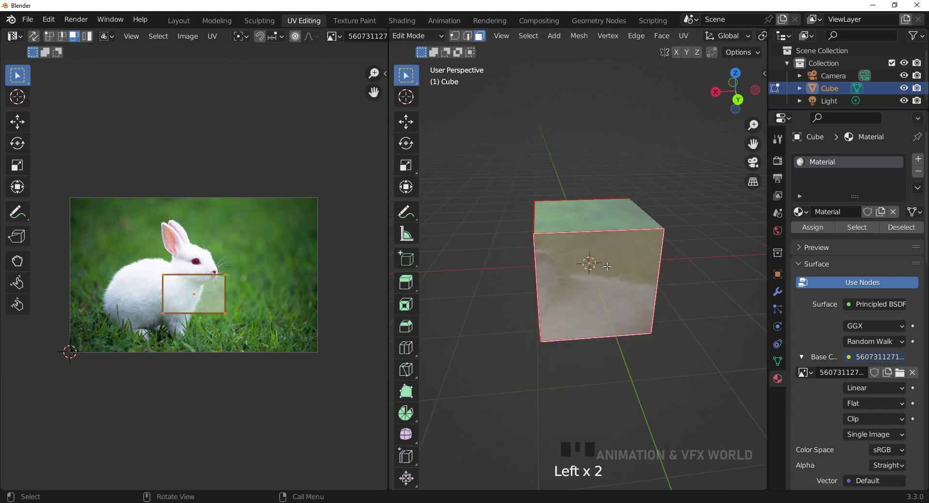
Unwrap the side faces over the bunny, inspect them around the cube, and start rotating the island to tilt the bunny.
{"action": "key", "text": "u"}
{"action": "left_click_drag", "start_coordinate": [627, 256], "coordinate": [694, 244]}
{"action": "key", "text": "KP_1"}
{"action": "left_click_drag", "start_coordinate": [632, 269], "coordinate": [251, 253]}
{"action": "key", "text": "r"}
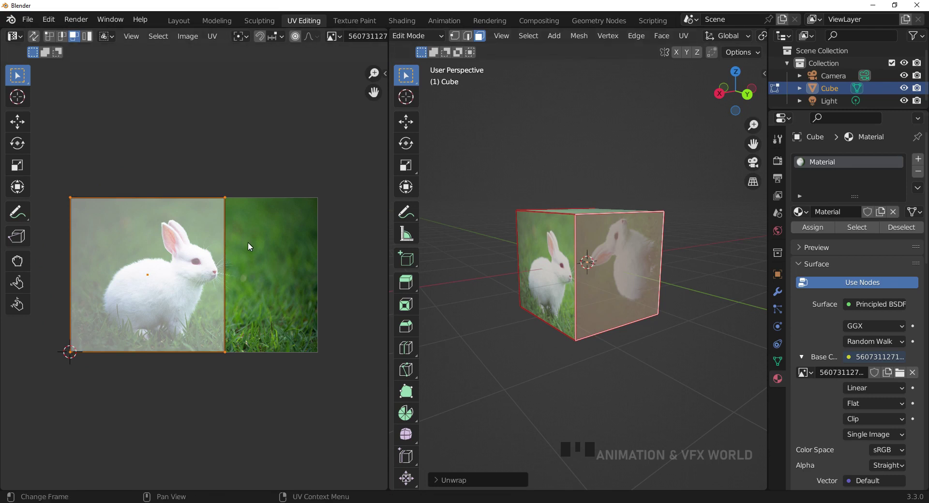
{"action": "key", "text": "r"}
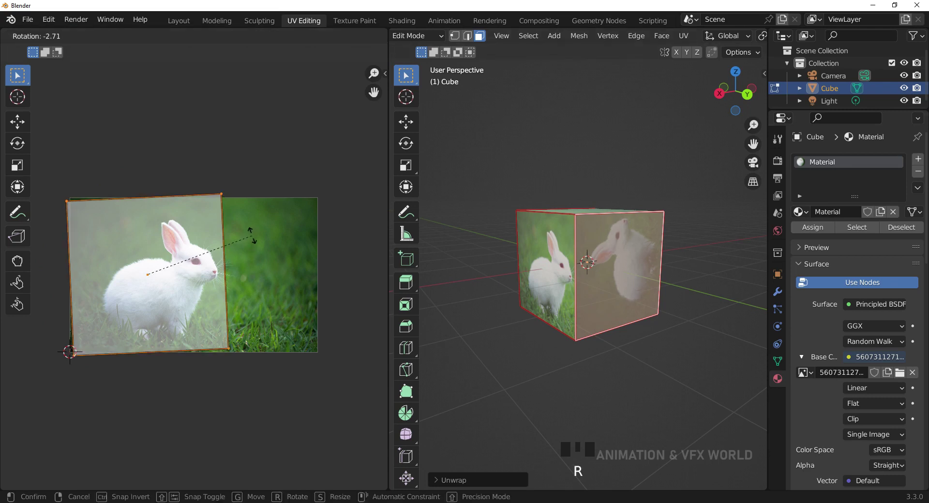
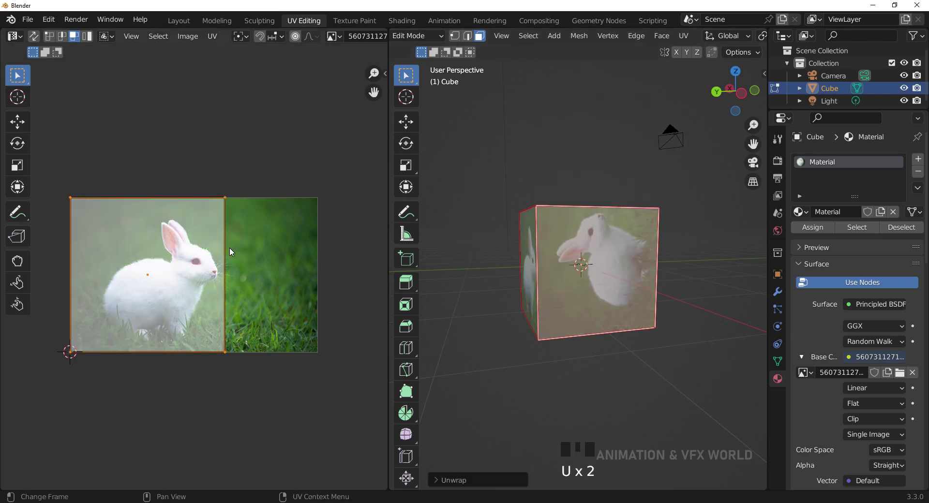
Rotate the island so the side bunnies sit upright, then select the cube's top face.
{"action": "key", "text": "r"}
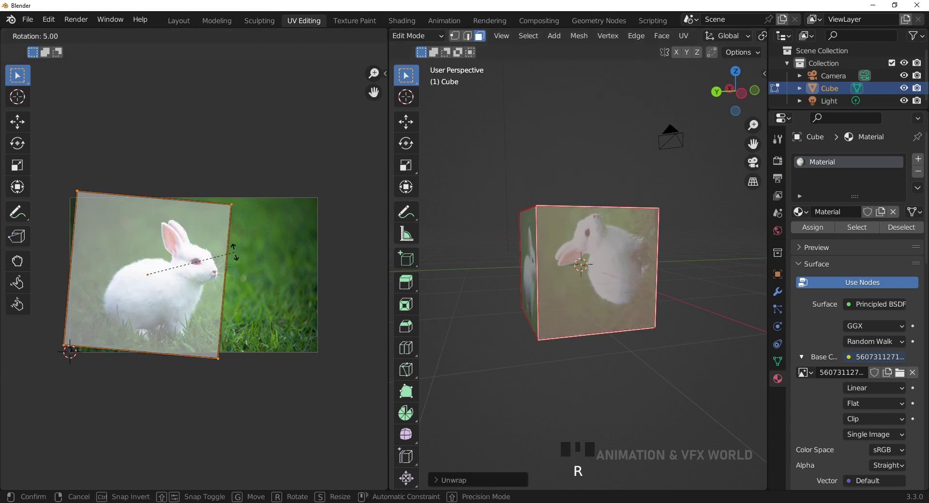
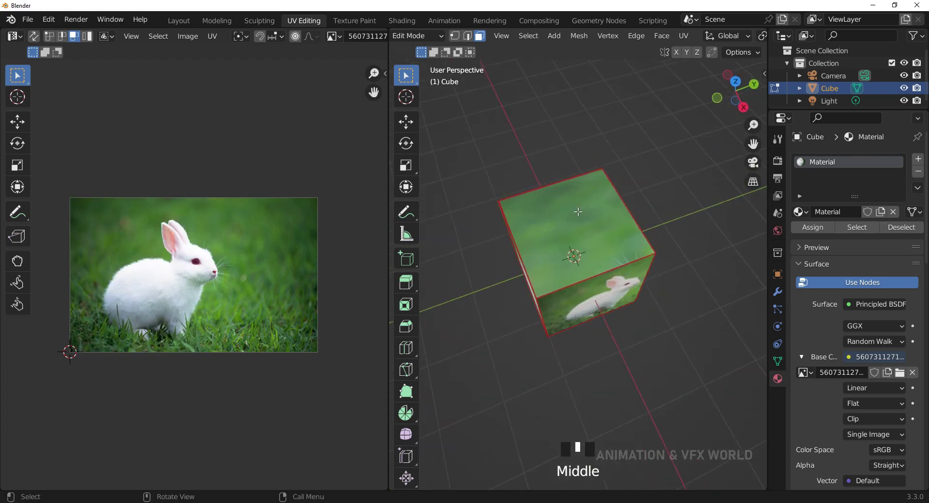
{"action": "left_click", "coordinate": [568, 239]}
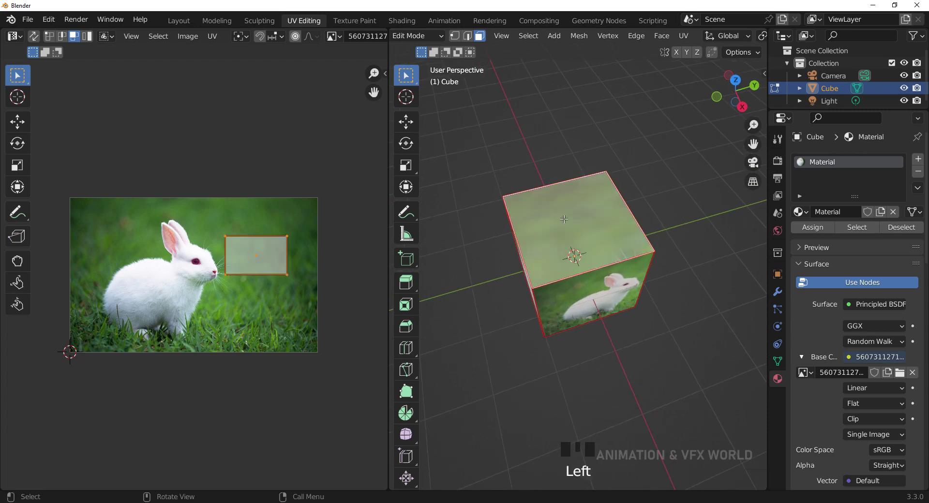
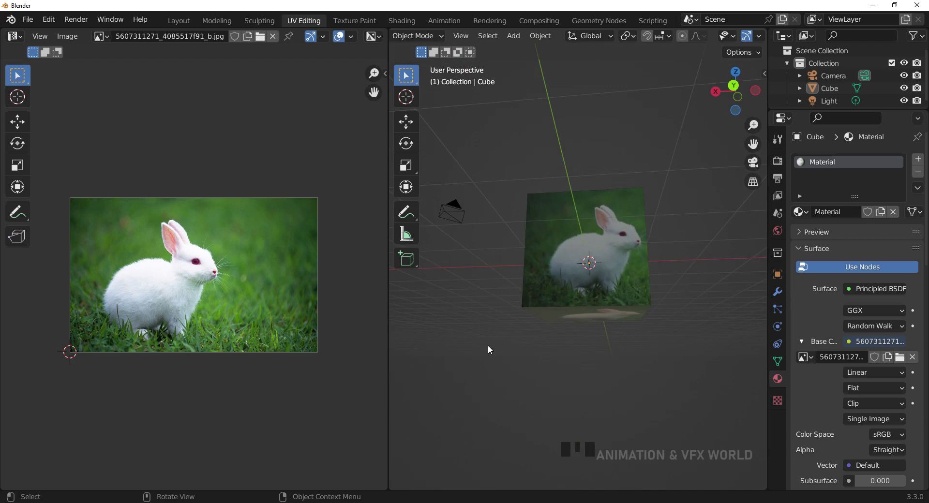
Orbit around the bunny-textured cube and select it for editing.
{"action": "left_click_drag", "start_coordinate": [504, 323], "coordinate": [607, 299]}
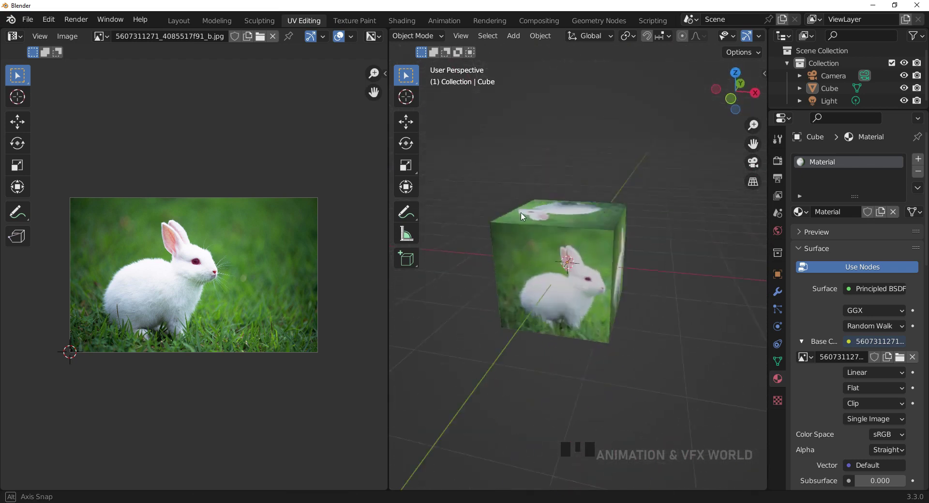
{"action": "left_click_drag", "start_coordinate": [516, 320], "coordinate": [553, 259]}
{"action": "left_click", "coordinate": [553, 259]}
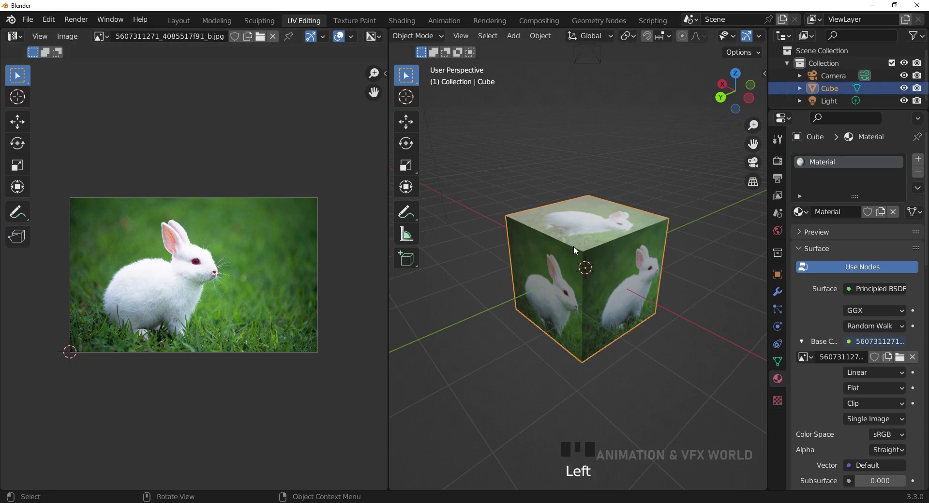
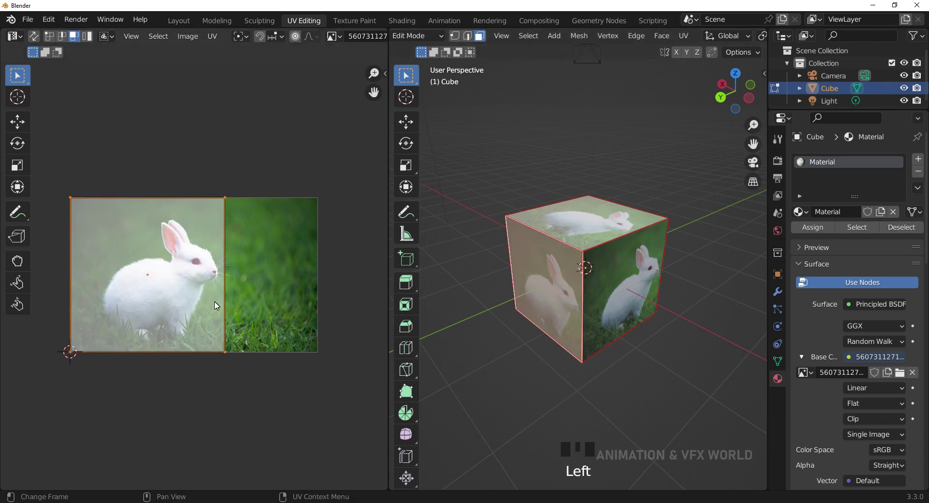
{"action": "key", "text": "g"}
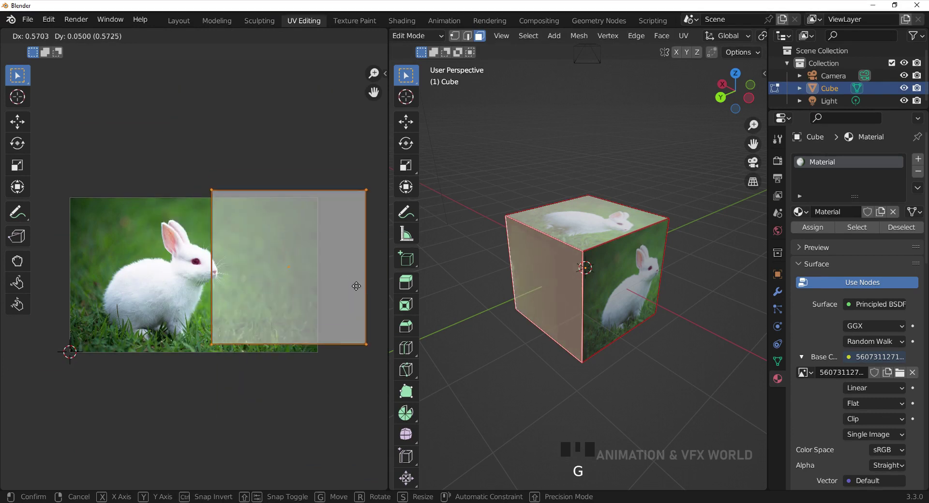